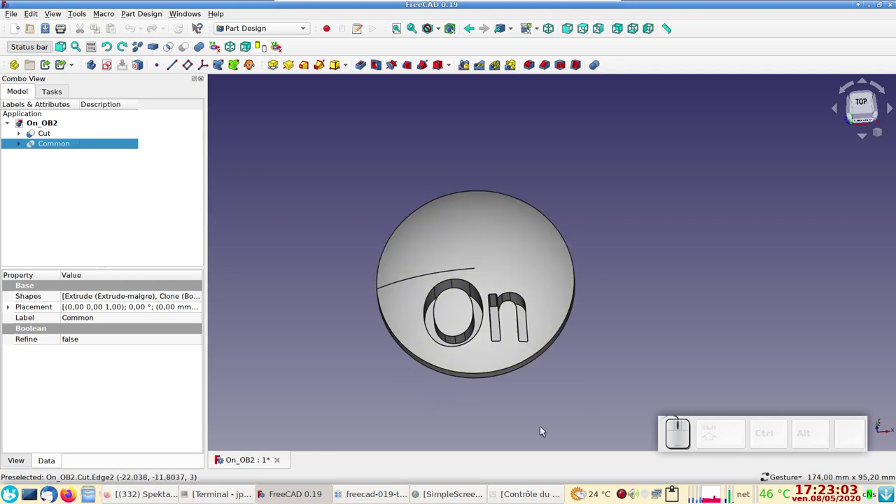
# Orbit the disc around to view the lettering and its underside.
pyautogui.moveTo(595, 423); pyautogui.dragTo(520, 431)
pyautogui.moveTo(330, 332); pyautogui.dragTo(397, 377)
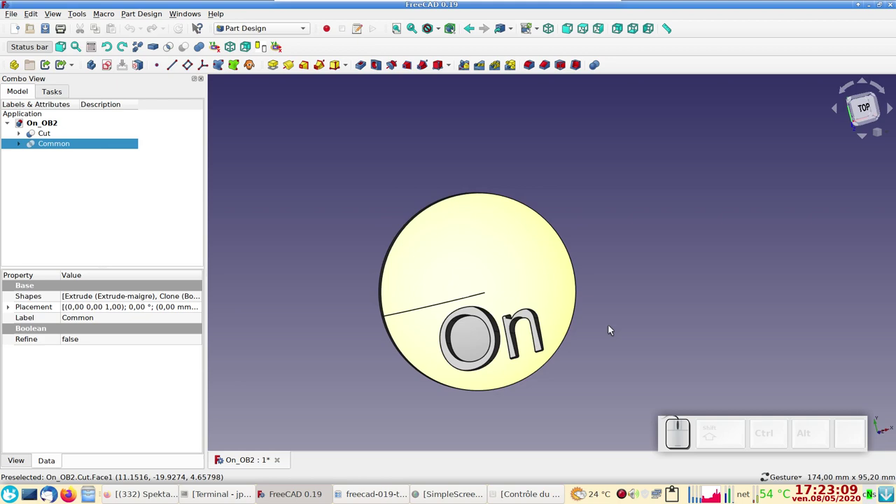
pyautogui.moveTo(596, 385); pyautogui.dragTo(521, 307)
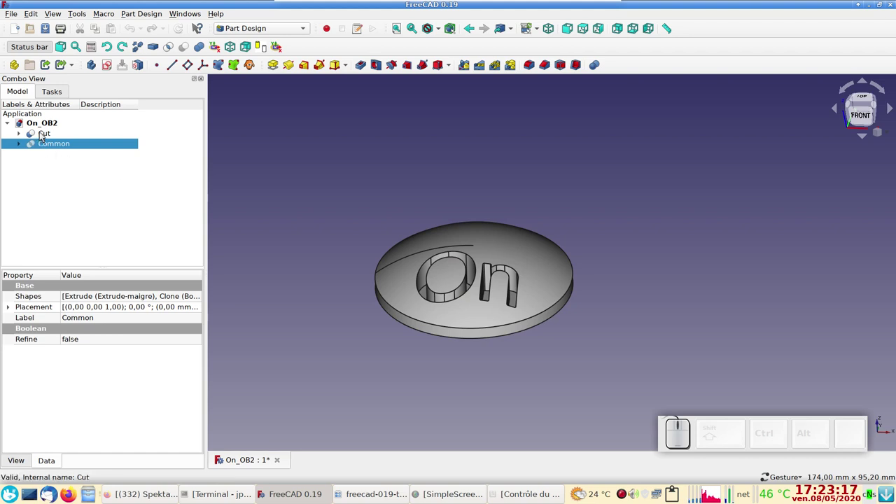
pyautogui.moveTo(353, 361); pyautogui.dragTo(505, 263)
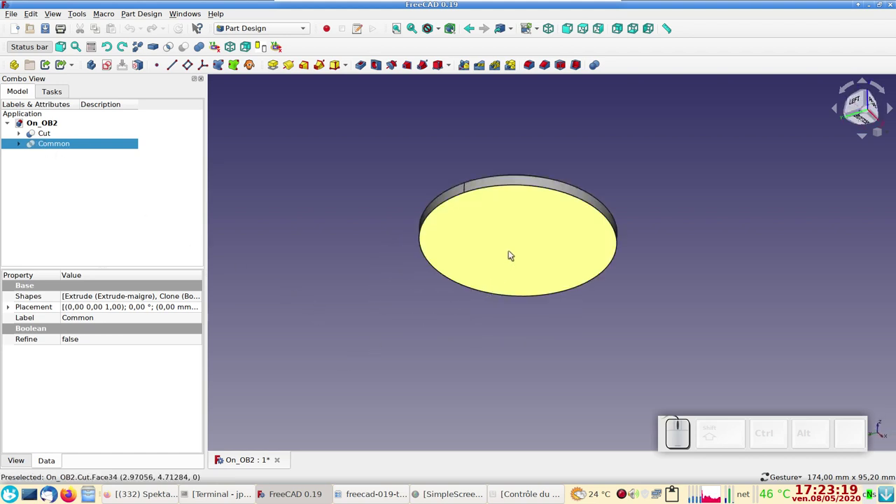
pyautogui.rightClick(672, 286)
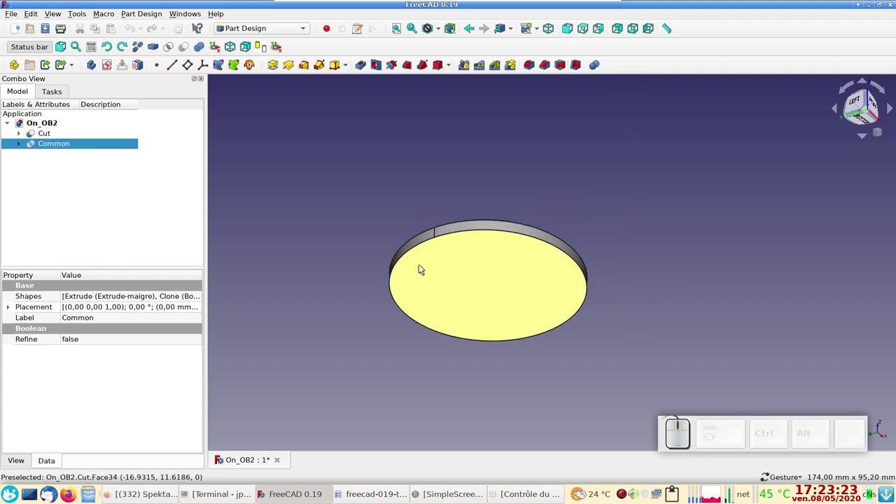
# Attempt a Thickness on the bottom face and dismiss the 'not in Active Body' warning.
pyautogui.click(477, 282)
pyautogui.click(582, 71)
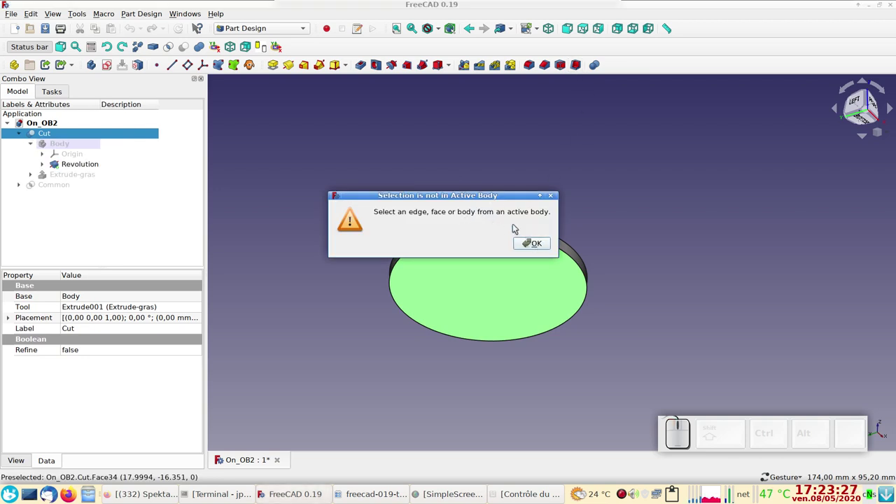
pyautogui.click(538, 240)
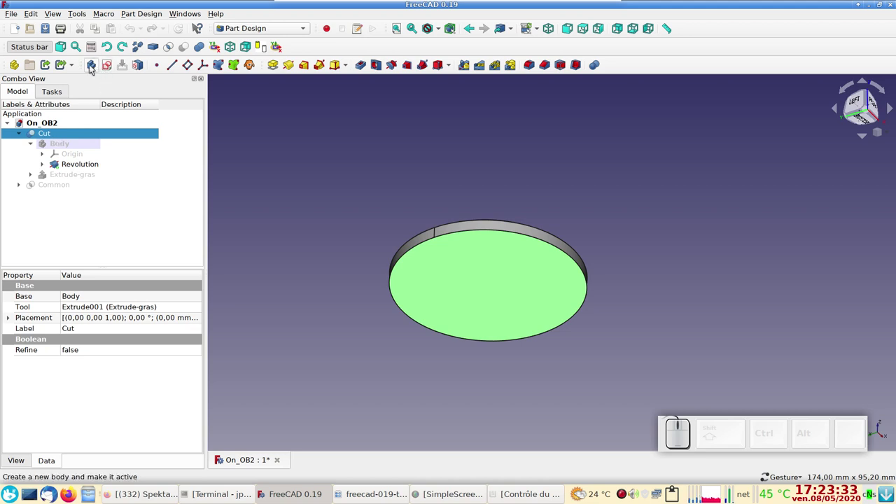
# Create Body002 using the Cut result as its BaseFeature.
pyautogui.click(93, 68)
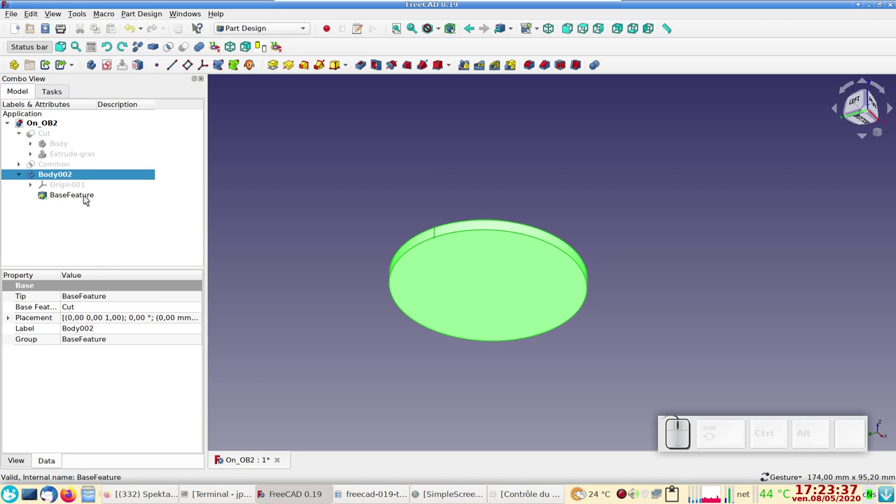
pyautogui.click(318, 216)
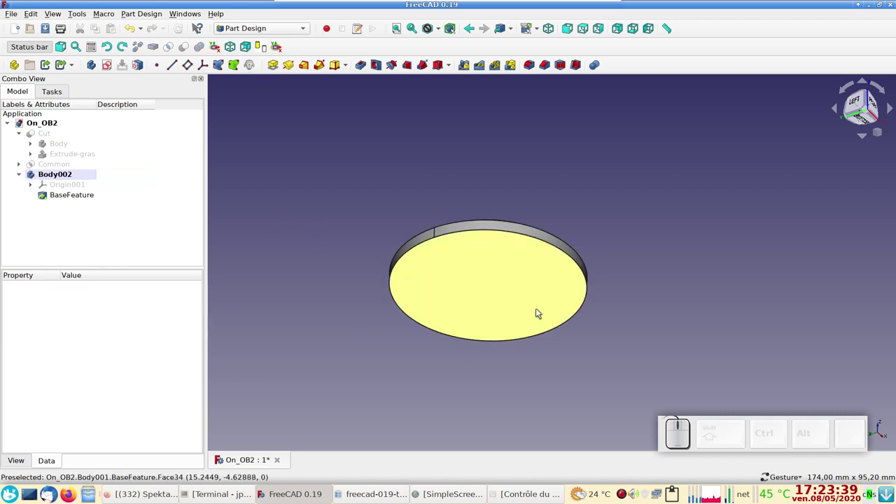
# Select the disc's bottom face and start a Part Design Thickness on it.
pyautogui.click(494, 300)
pyautogui.press('space')
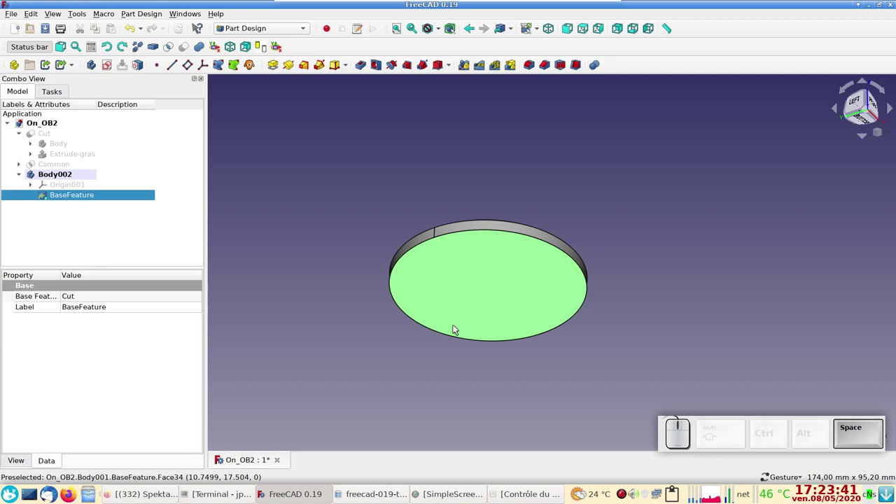
pyautogui.click(789, 252)
pyautogui.click(512, 300)
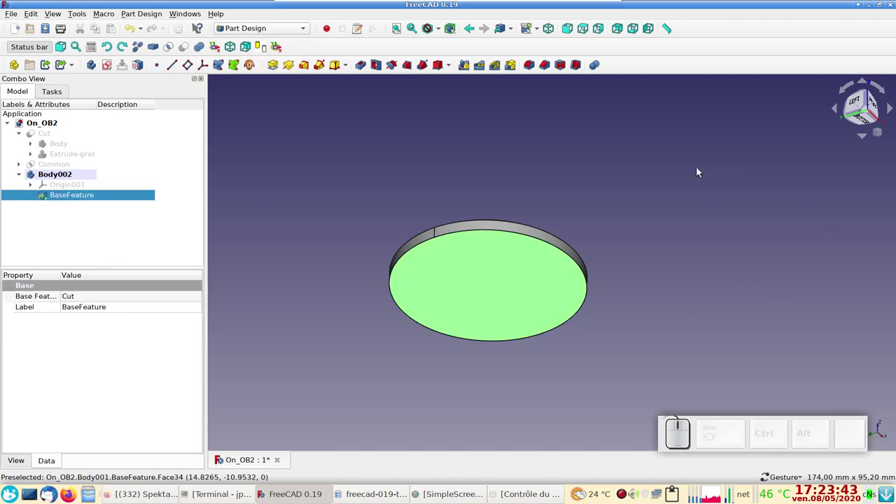
pyautogui.click(578, 69)
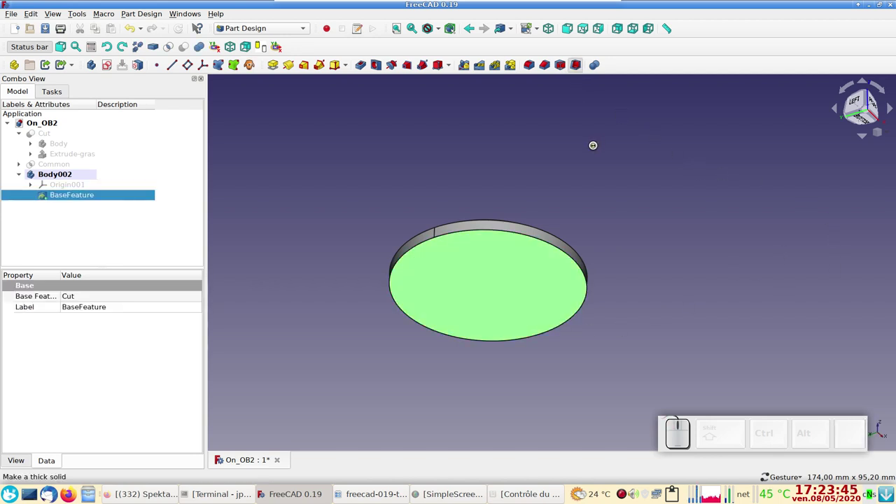
# Hollow the disc inwards with Intersection enabled and inspect the result.
pyautogui.click(34, 312)
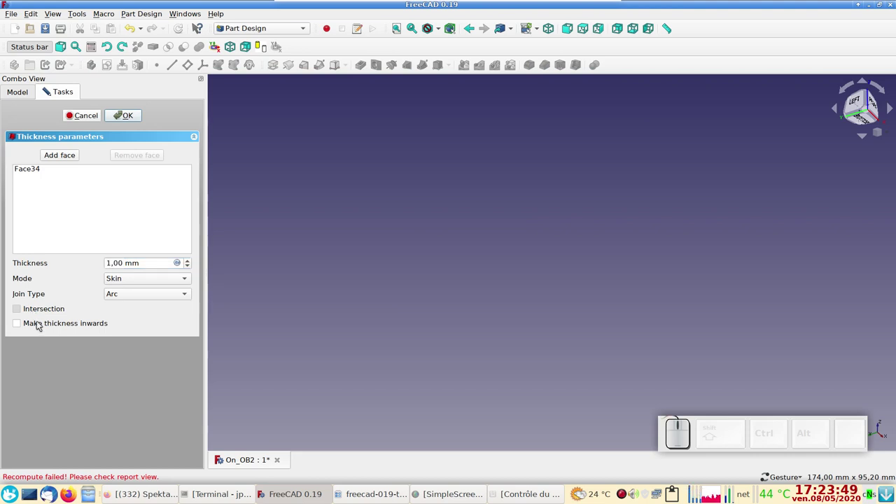
pyautogui.click(39, 321)
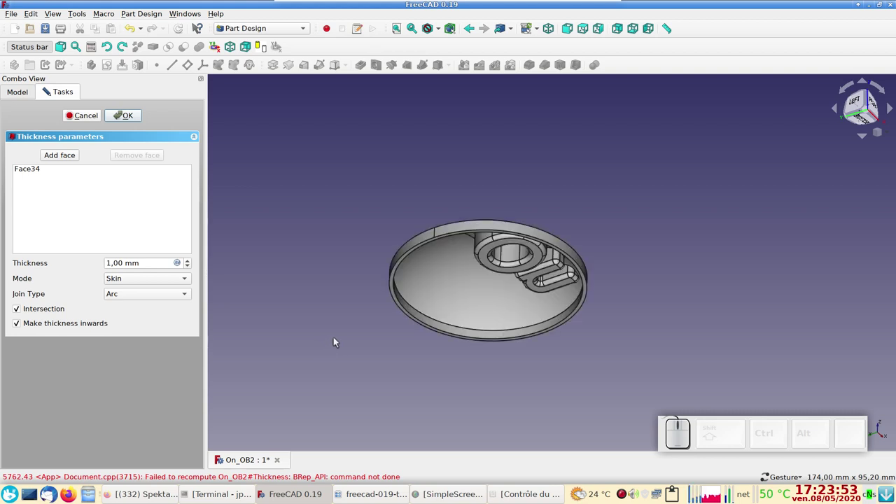
pyautogui.click(137, 115)
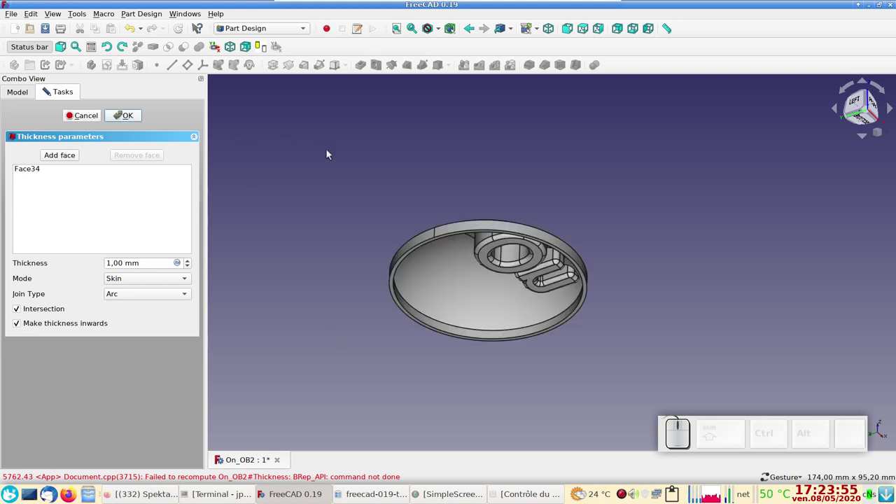
pyautogui.moveTo(673, 269); pyautogui.dragTo(659, 251)
pyautogui.moveTo(653, 258); pyautogui.dragTo(288, 430)
# Close On_OB2 without saving and open freecad-019-text-inlay_02.FCStd from Dolphin.
pyautogui.click(279, 460)
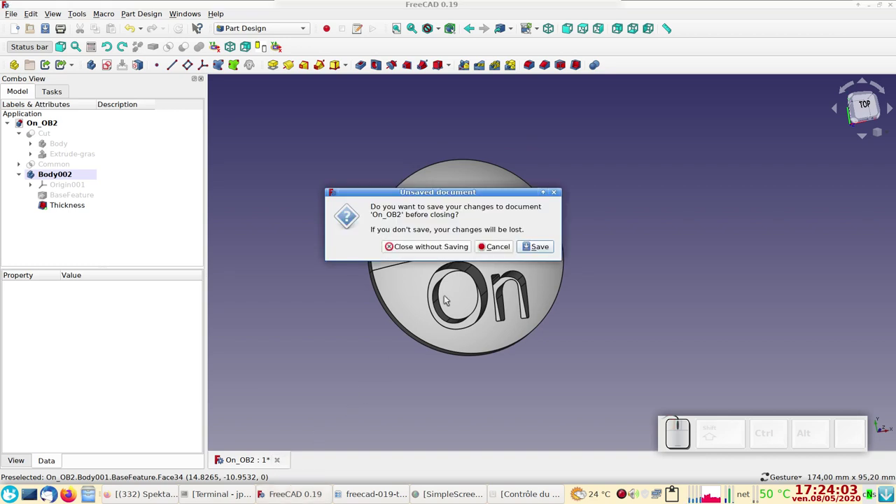
pyautogui.click(446, 250)
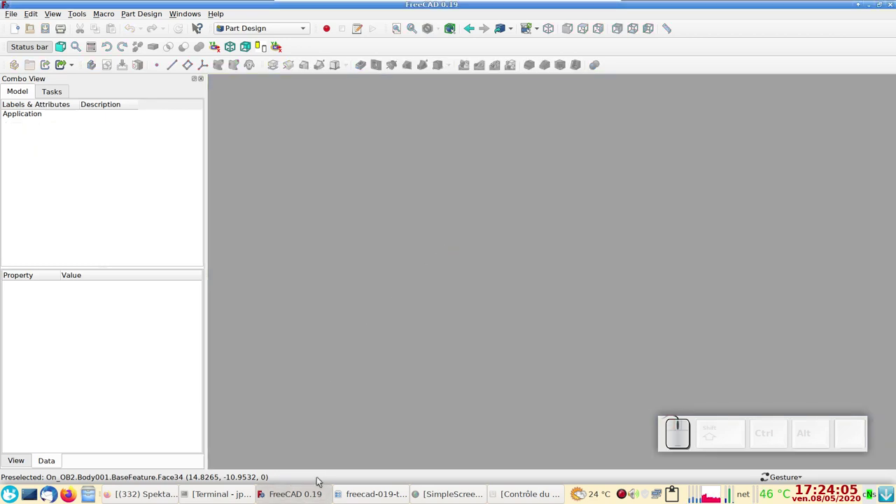
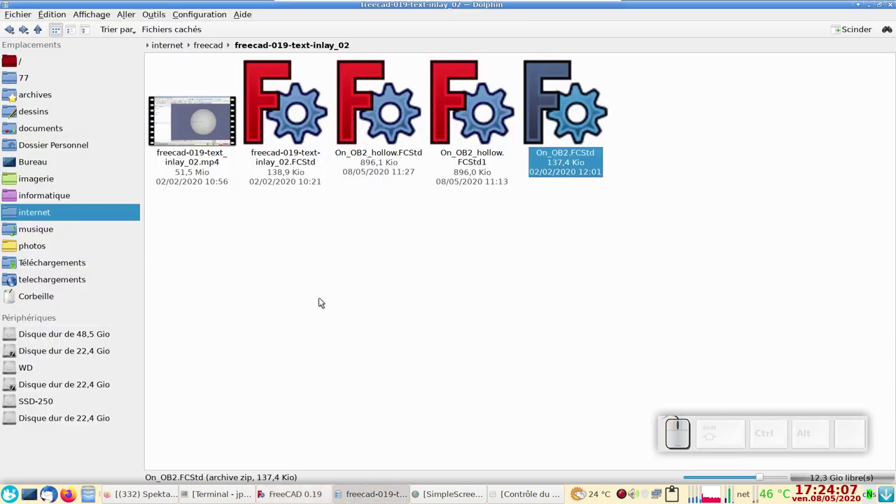
pyautogui.click(289, 282)
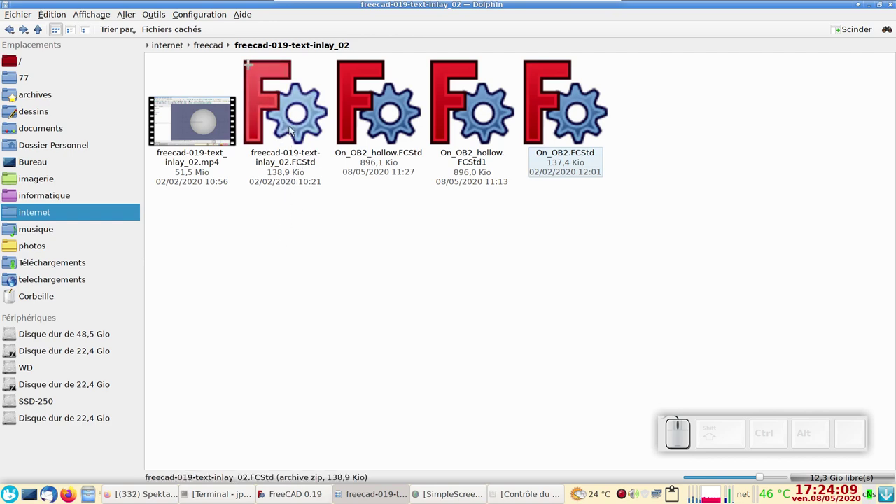
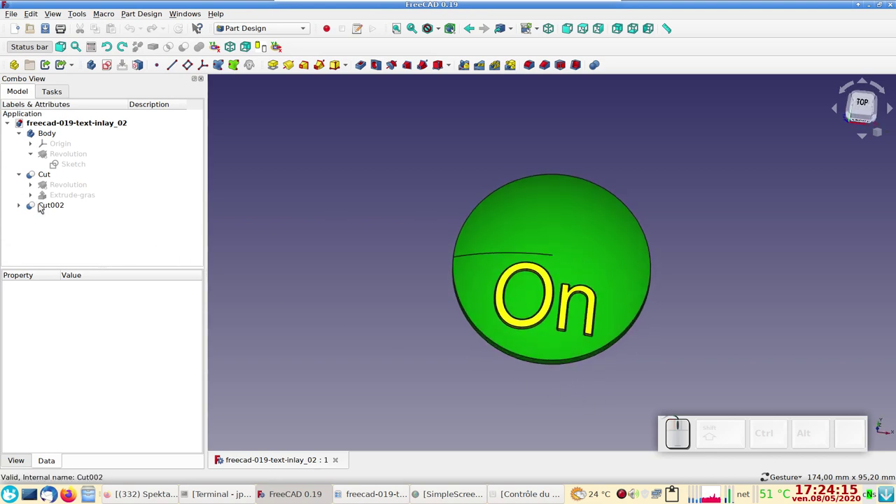
# Hide the inlaid Cut002 result so only the plain green Cut disc shows.
pyautogui.moveTo(302, 261); pyautogui.dragTo(285, 241)
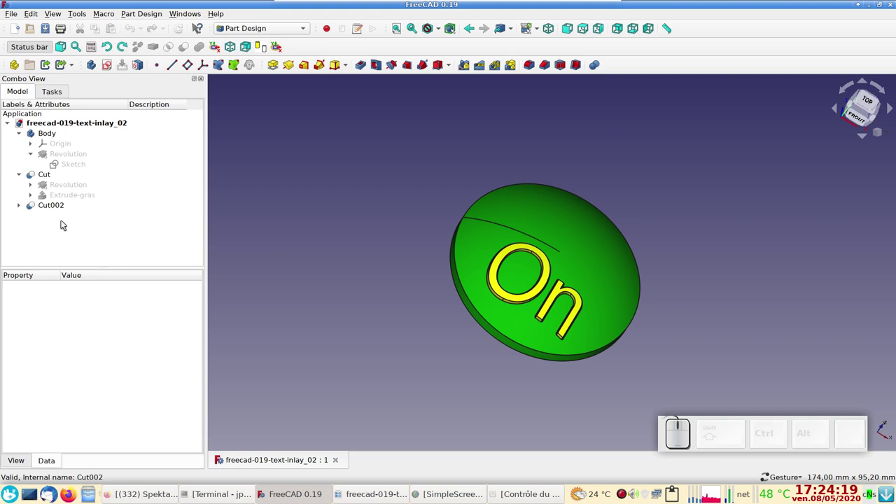
pyautogui.click(47, 212)
pyautogui.press('space')
pyautogui.moveTo(338, 337); pyautogui.dragTo(522, 276)
pyautogui.click(521, 276)
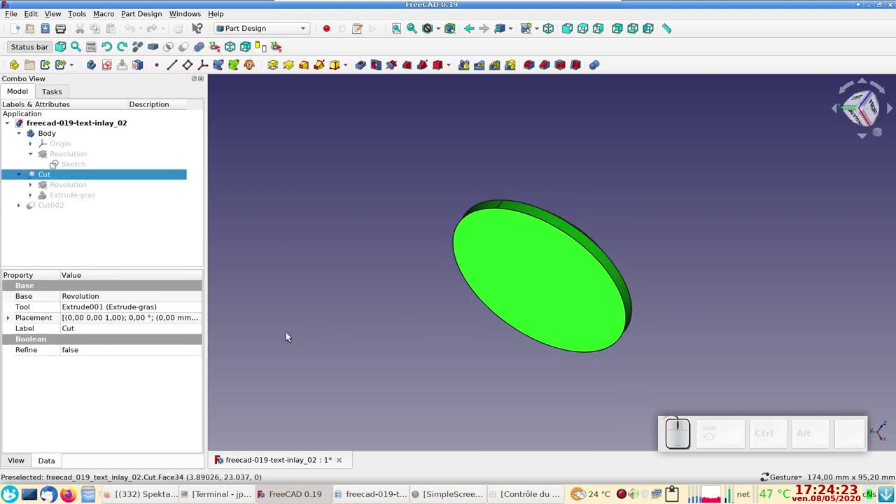
pyautogui.click(288, 225)
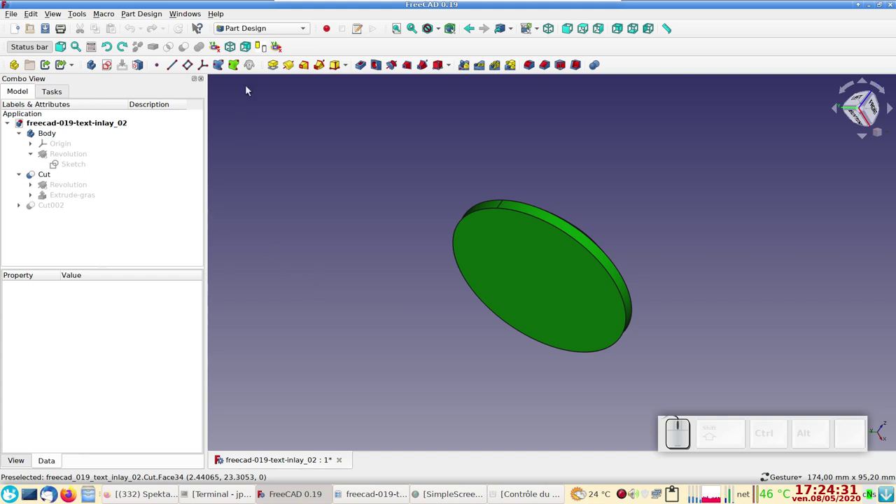
# Switch the workbench to Part.
pyautogui.click(273, 34)
pyautogui.click(262, 25)
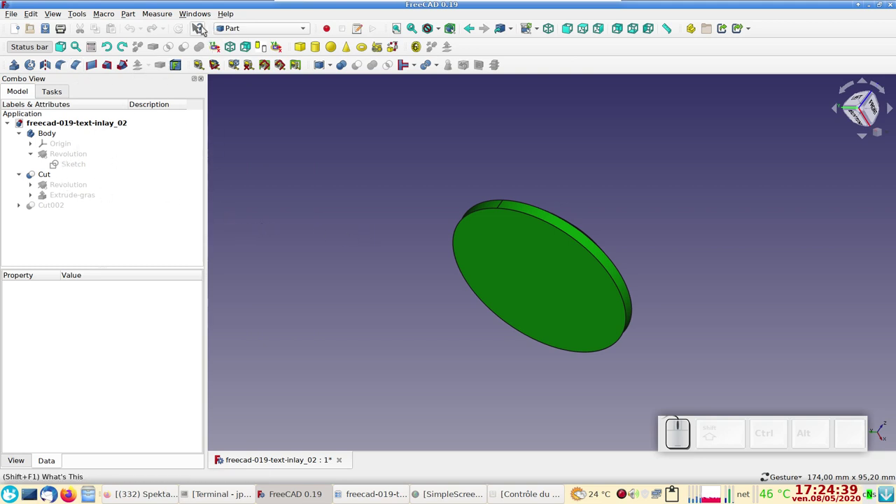
pyautogui.click(126, 13)
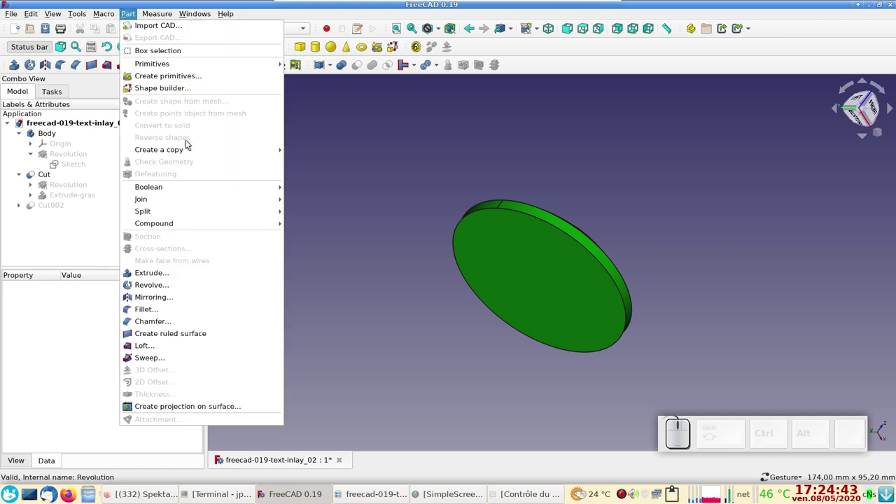
pyautogui.click(344, 166)
pyautogui.click(497, 259)
pyautogui.click(136, 17)
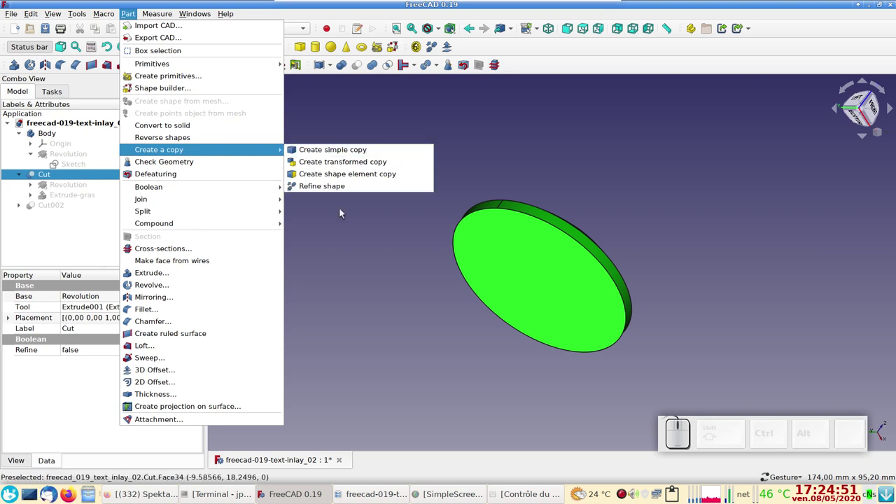
pyautogui.click(354, 231)
pyautogui.click(345, 236)
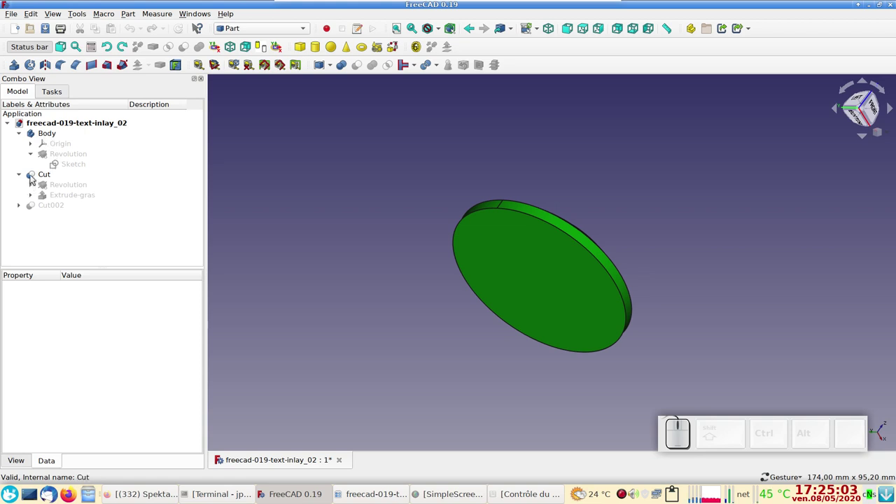
# Select the original Body and switch the workbench back to Part Design.
pyautogui.click(54, 136)
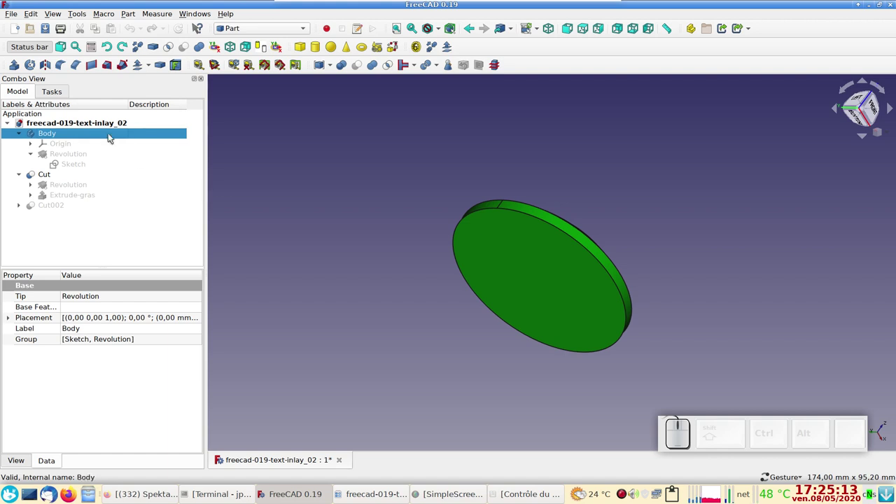
pyautogui.click(257, 35)
pyautogui.click(259, 42)
pyautogui.click(26, 101)
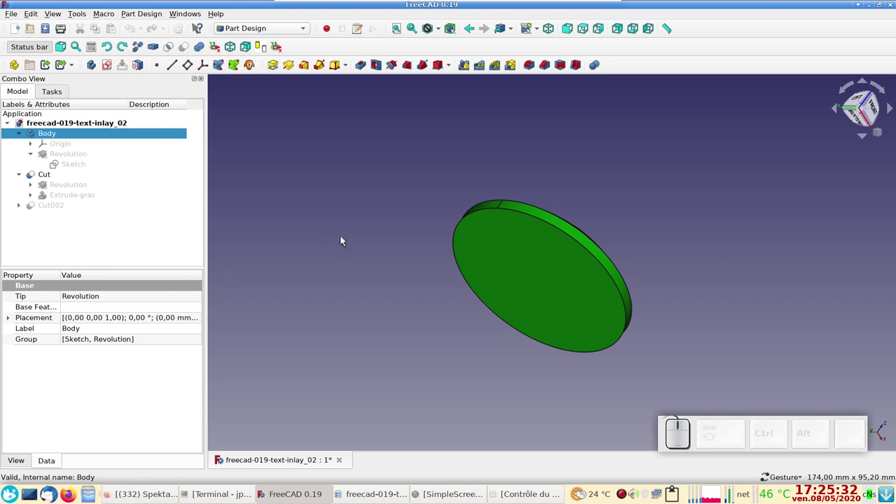
pyautogui.moveTo(381, 216); pyautogui.dragTo(666, 283)
pyautogui.moveTo(784, 262); pyautogui.dragTo(530, 374)
pyautogui.moveTo(464, 385); pyautogui.dragTo(611, 252)
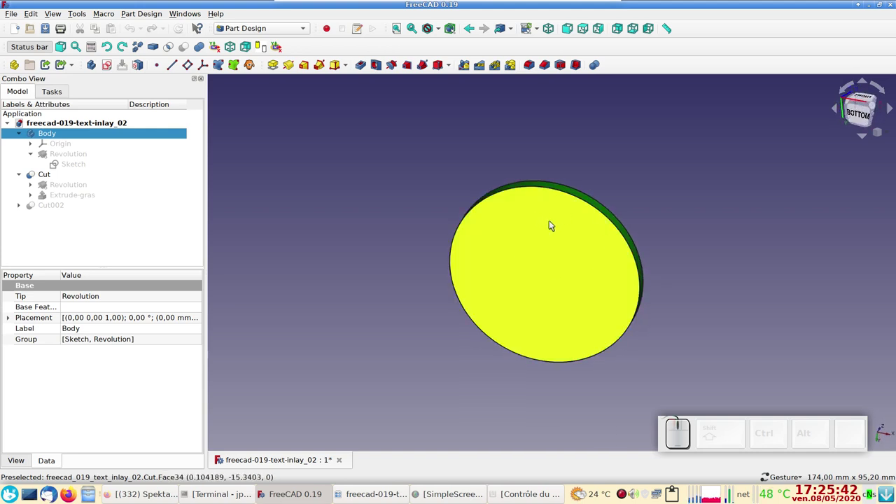
pyautogui.moveTo(722, 215); pyautogui.dragTo(680, 218)
pyautogui.moveTo(624, 171); pyautogui.dragTo(415, 264)
pyautogui.moveTo(360, 236); pyautogui.dragTo(393, 265)
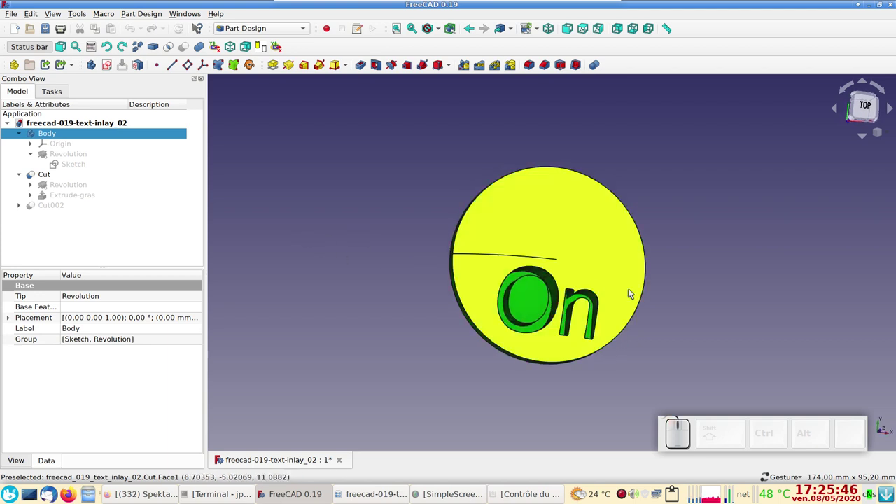
pyautogui.moveTo(702, 282); pyautogui.dragTo(676, 217)
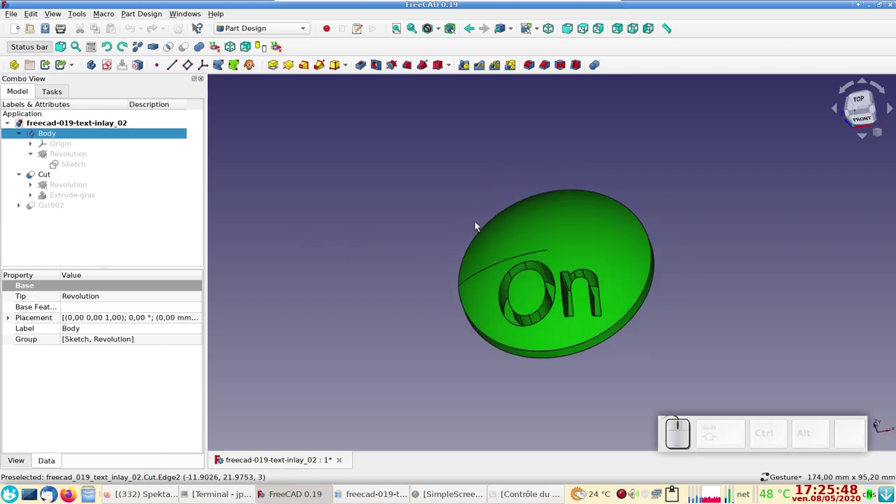